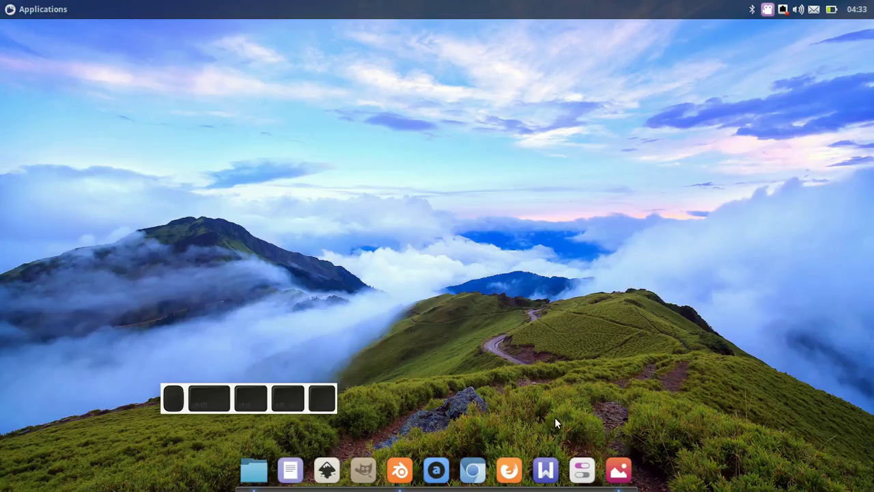
Review the finished Business-Card-Mockup-Design.png for reference, then close Image Viewer.
left_click(618, 472)
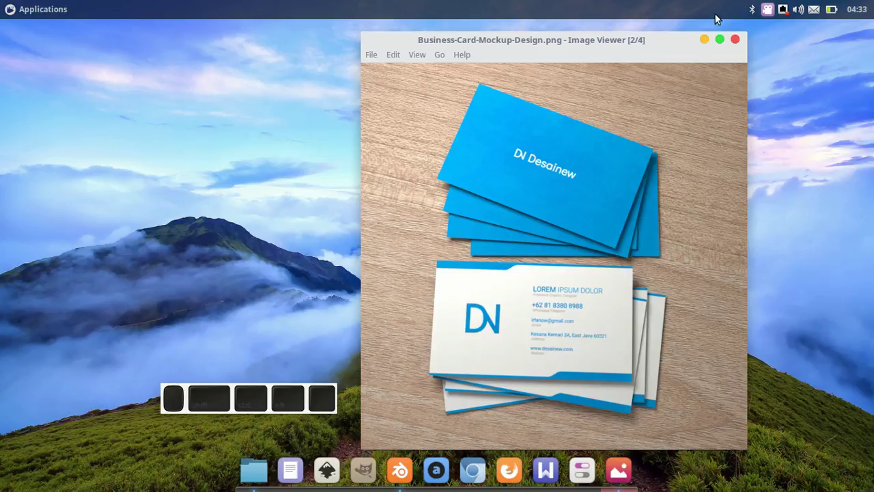
double_click(713, 38)
middle_click(712, 38)
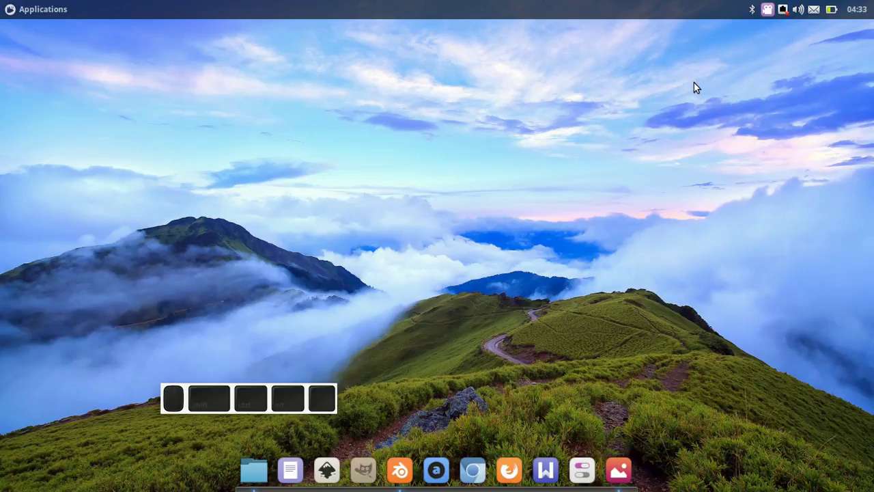
Open Business-Card-Mockup.blend from the Project - Blender folder via File > Open.
left_click(408, 464)
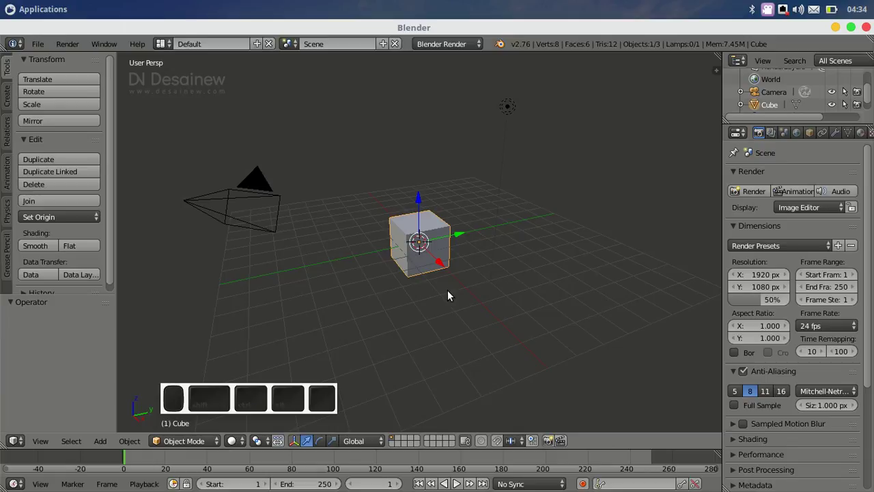
middle_click(40, 50)
middle_click(60, 70)
left_click(60, 69)
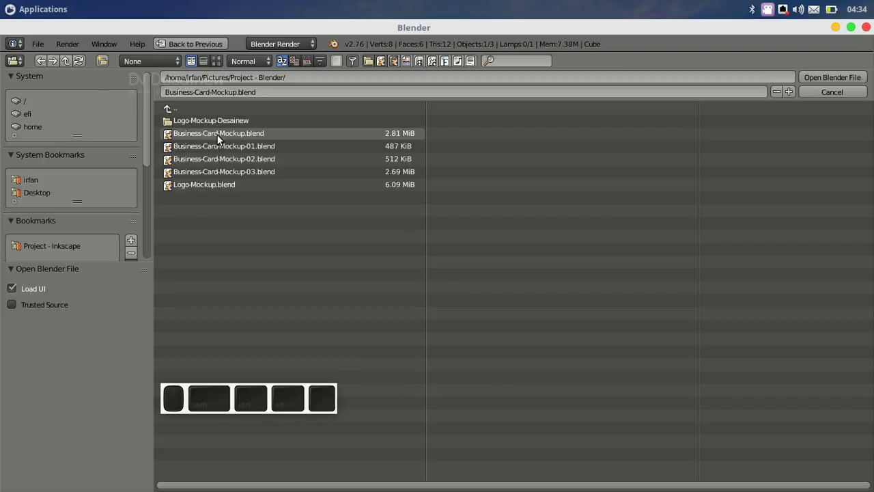
left_click(229, 134)
left_click(836, 81)
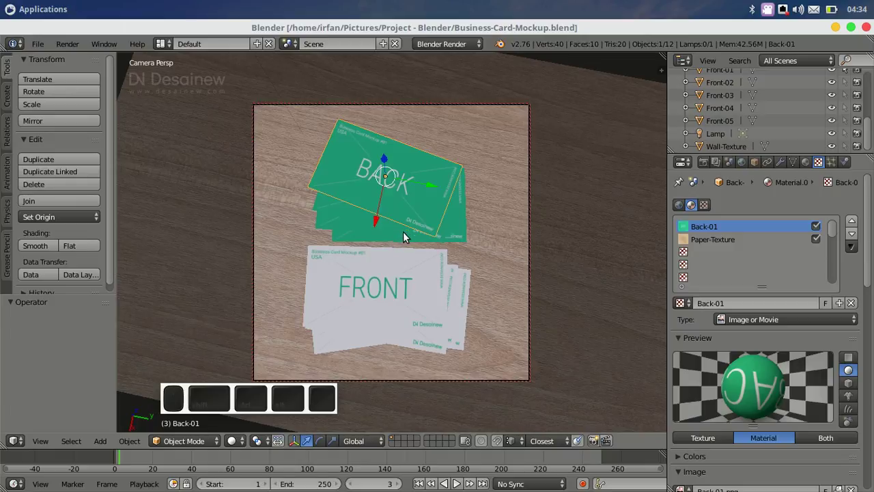
right_click(398, 278)
middle_click(408, 192)
right_click(409, 192)
right_click(385, 306)
right_click(408, 162)
right_click(382, 303)
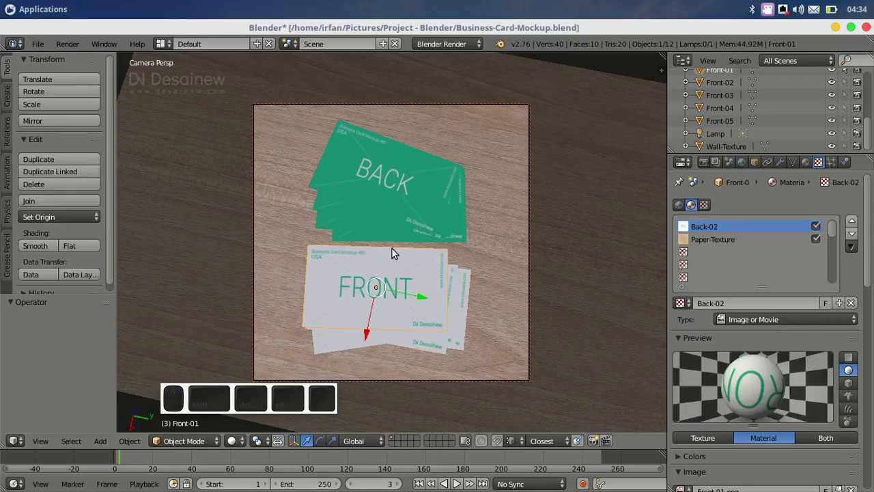
right_click(399, 188)
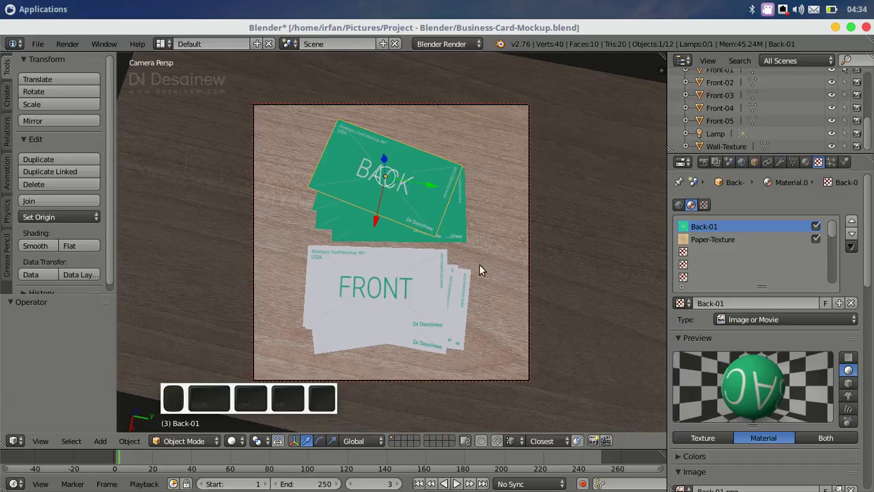
right_click(416, 265)
right_click(408, 181)
left_click_drag(406, 180, 390, 238)
left_click_drag(386, 300, 402, 189)
middle_click(405, 174)
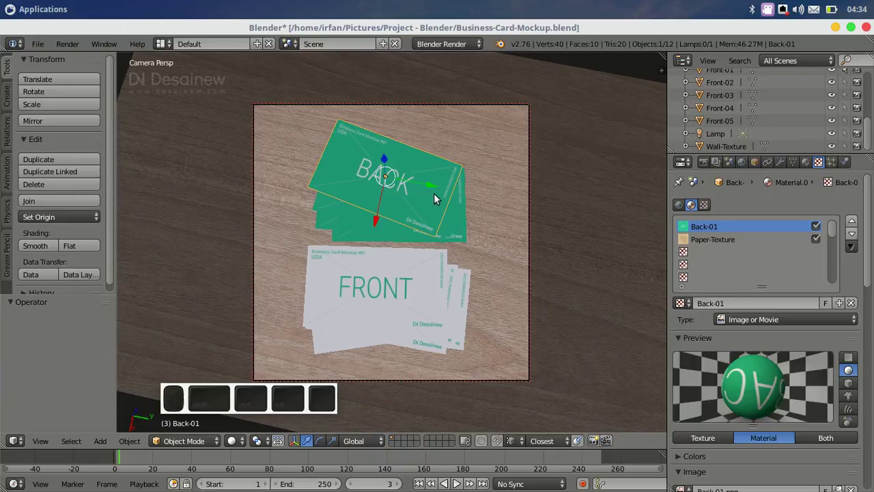
left_click(804, 163)
left_click(822, 165)
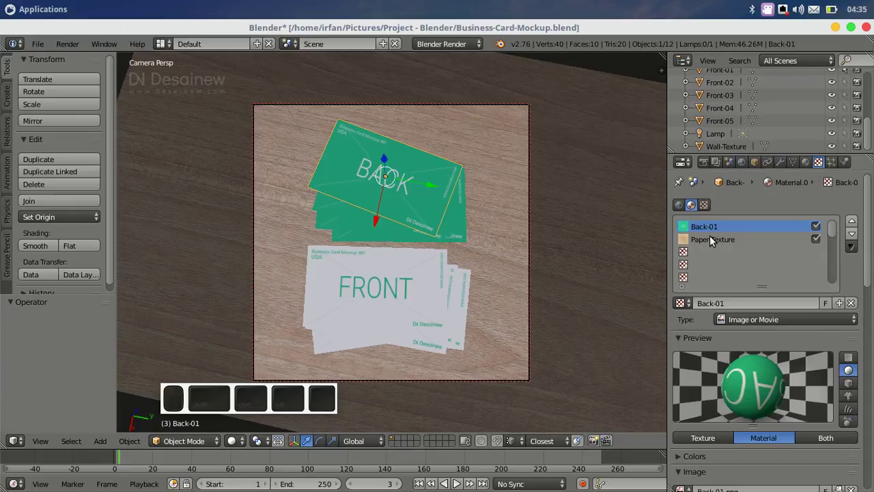
left_click(714, 243)
middle_click(709, 229)
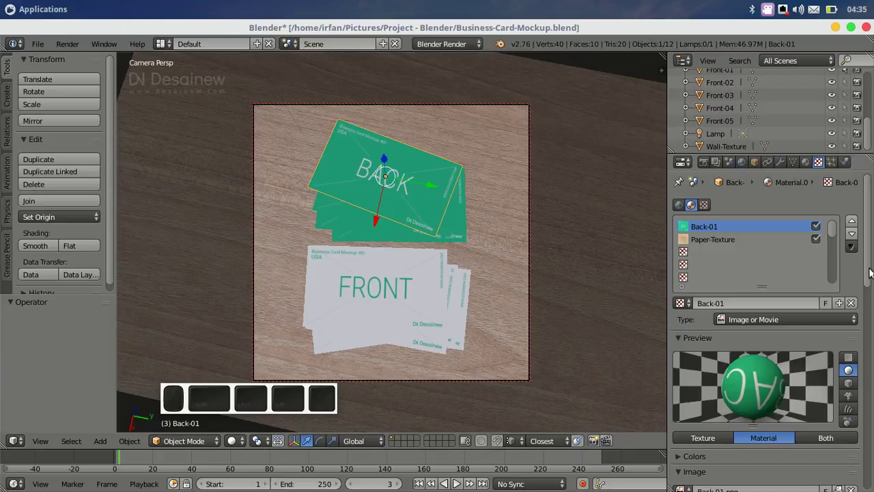
Unlink Back-01.png and load Desainew-02-Back.png from Project - Inkscape as the back texture.
scroll("down", 3)
scroll("down", 3)
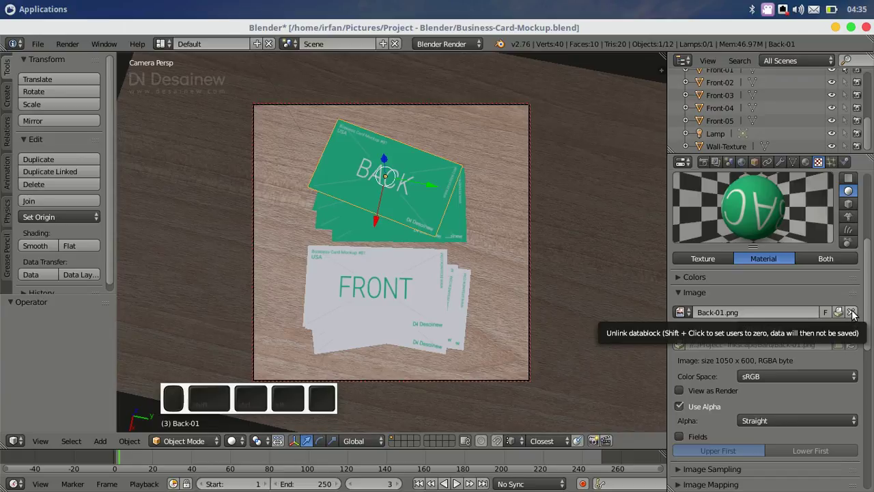
middle_click(857, 314)
left_click(857, 314)
left_click(820, 315)
middle_click(820, 316)
middle_click(72, 254)
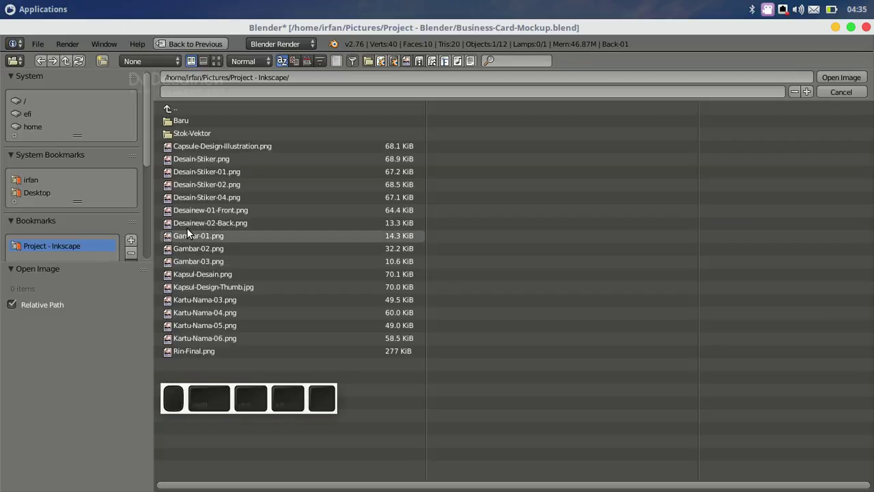
middle_click(200, 229)
middle_click(833, 79)
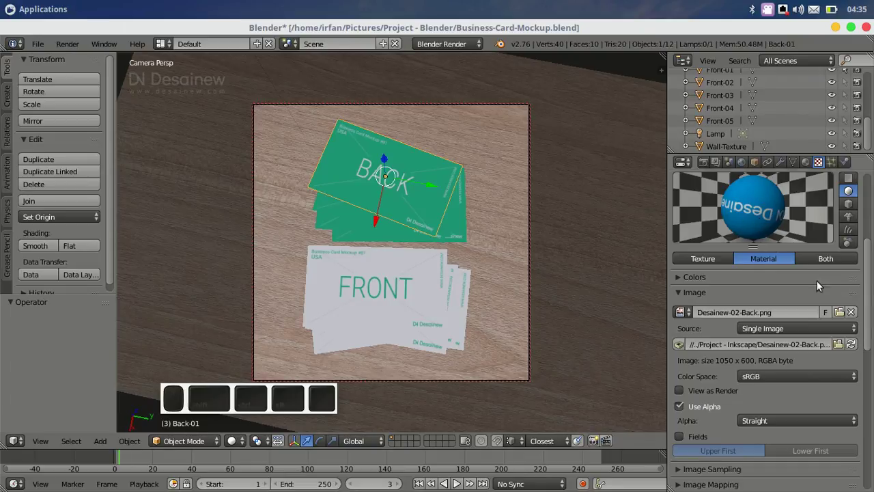
Switch the texture preview to Both, showing the blue back design flat and on the sphere.
scroll("up", 3)
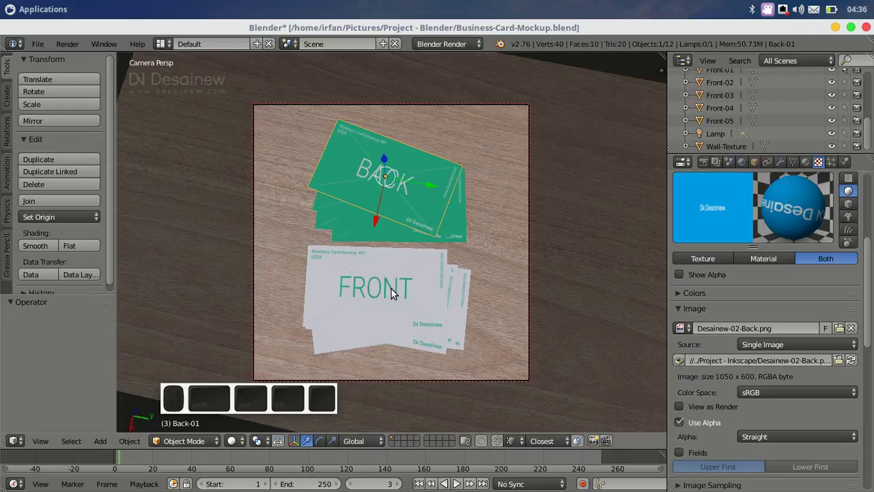
middle_click(395, 289)
Unlink Front-01.png and load Desainew-01-Front.png from Project - Inkscape as the front texture.
scroll("down", 3)
middle_click(856, 265)
middle_click(827, 267)
middle_click(52, 244)
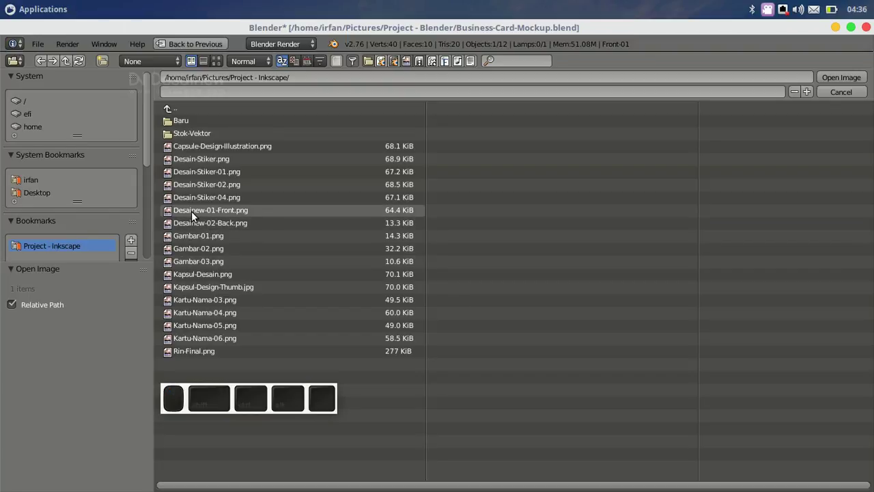
middle_click(194, 213)
middle_click(835, 81)
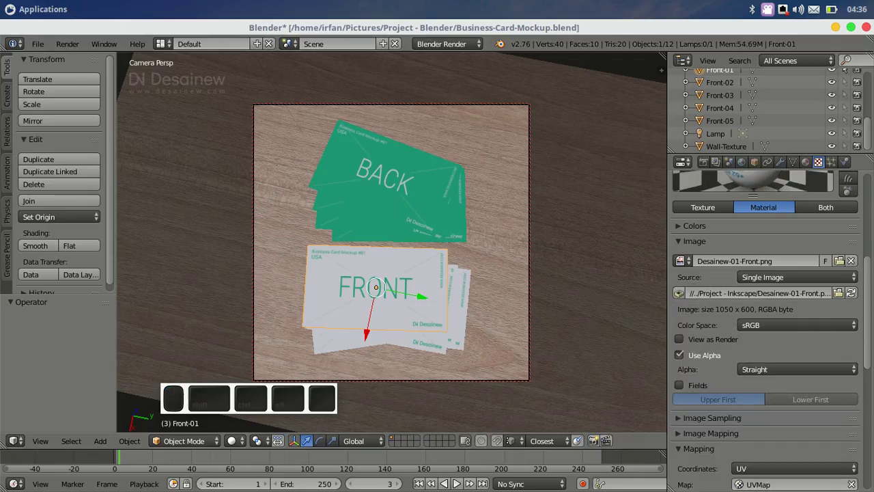
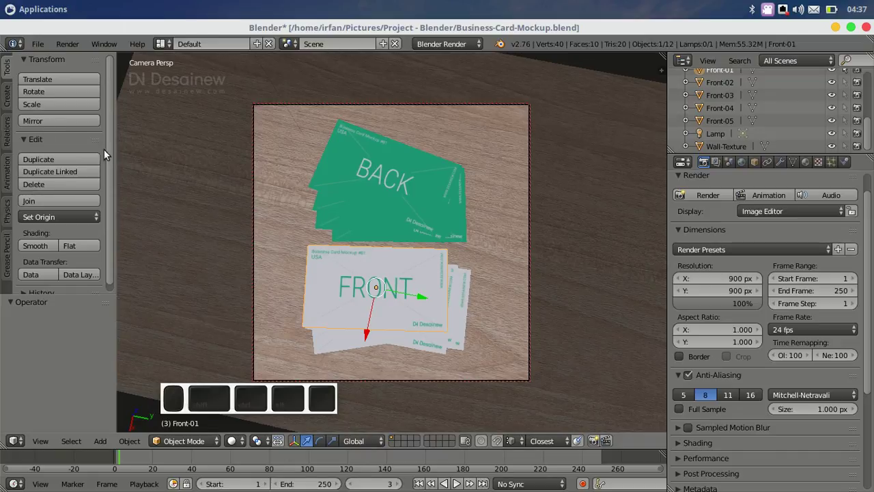
Render the scene with Render > Render Image to see both card stacks with the new designs.
middle_click(67, 45)
scroll("up", 3)
middle_click(86, 63)
scroll("up", 3)
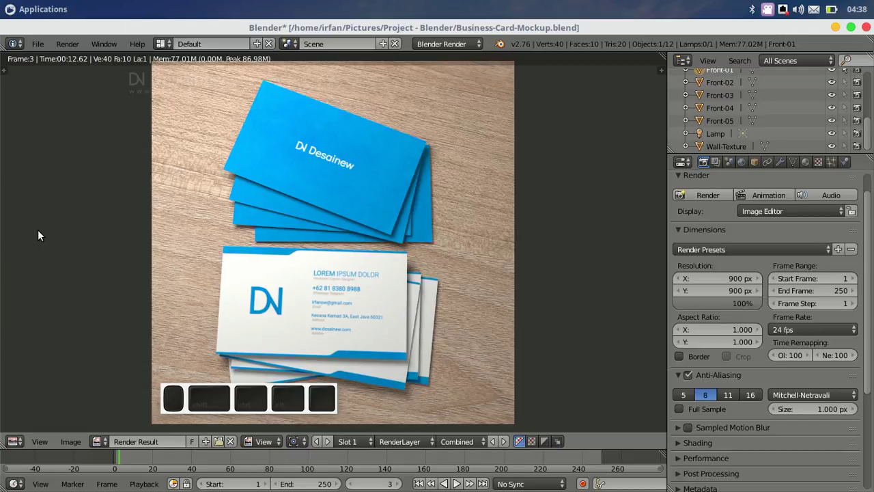
Return to the scene and show the Render Result in the right-hand Image Editor beside it.
key("Escape")
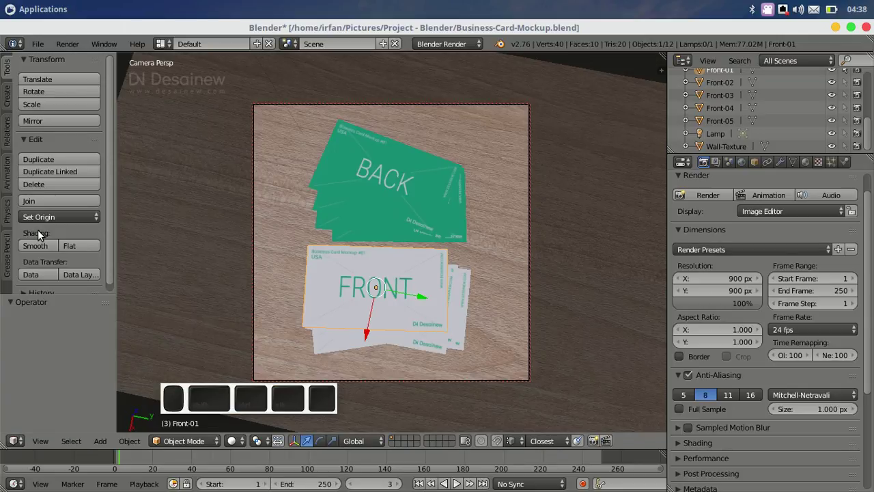
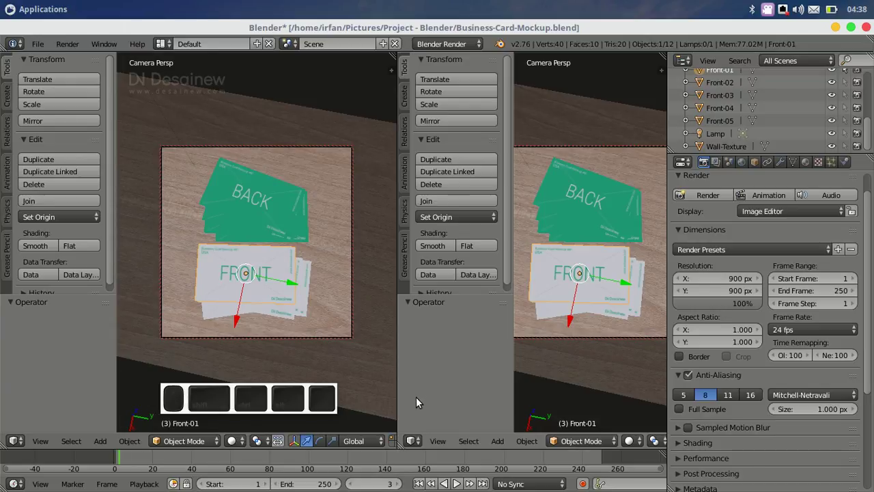
scroll("up", 3)
middle_click(447, 342)
left_click(446, 342)
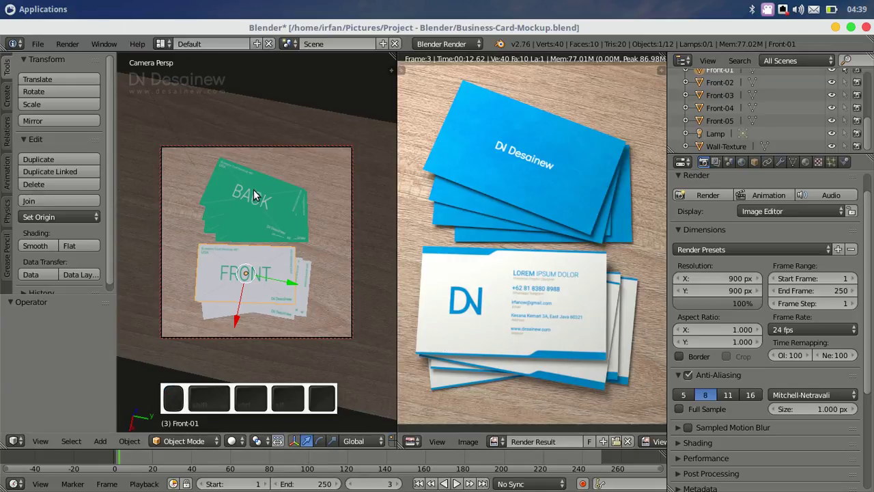
In Edit Mode on the back stack, assign Desainew-02-Back.png in the UV/Image Editor, then leave Edit Mode.
right_click(257, 192)
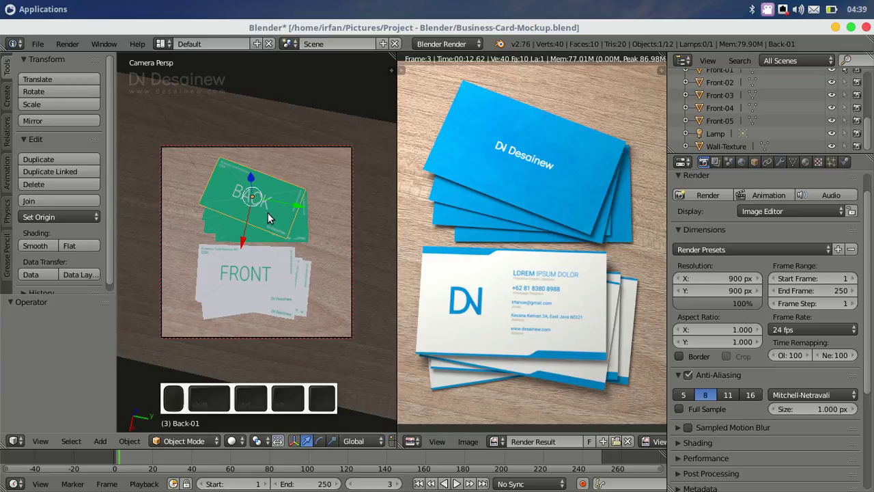
key("Tab")
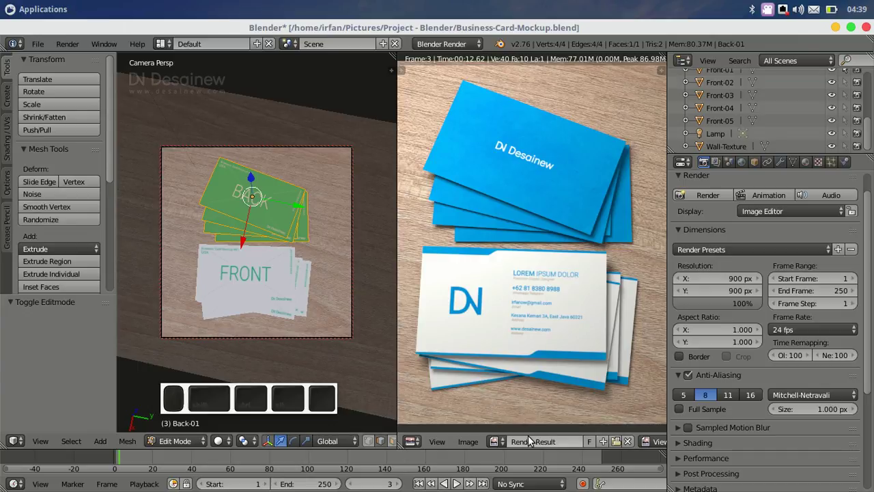
scroll("up", 3)
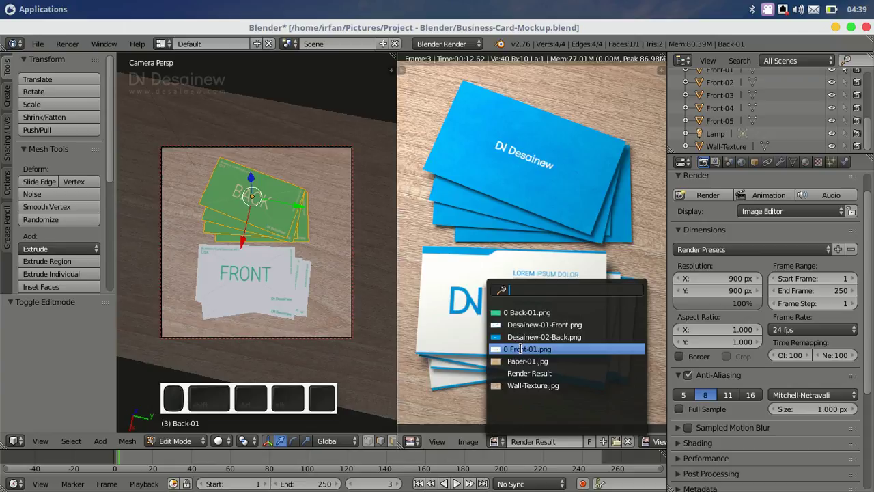
left_click(543, 339)
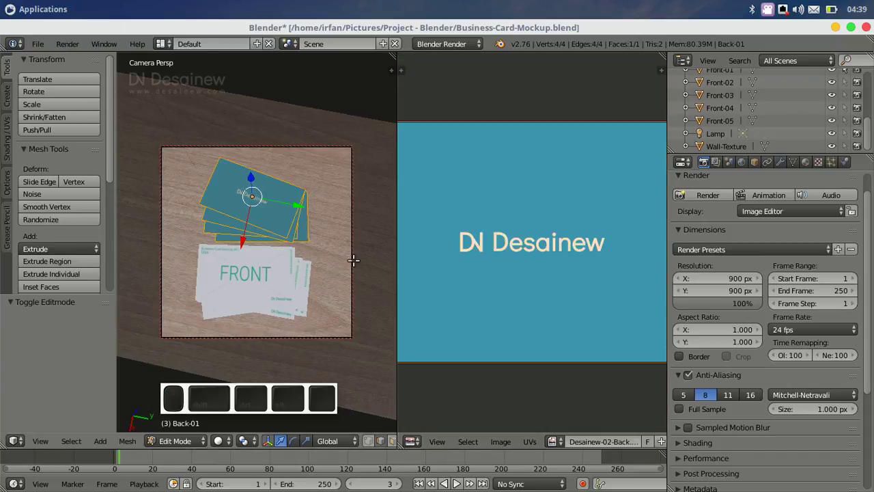
key("Tab")
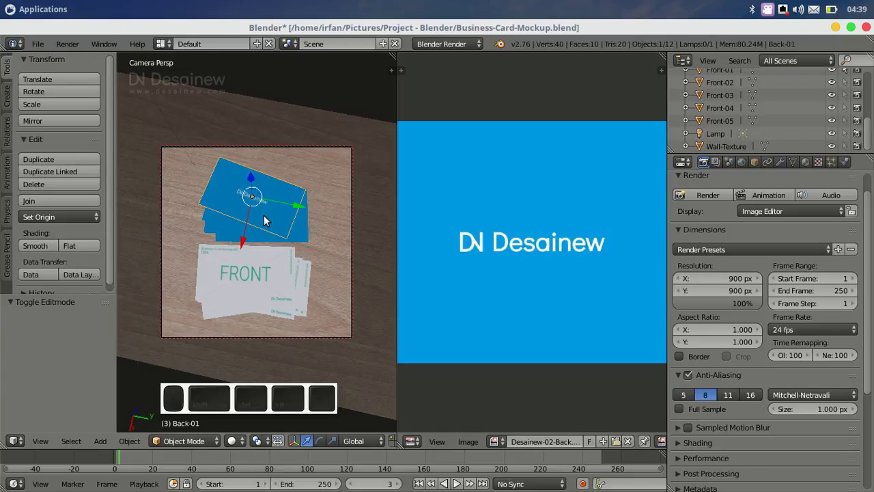
In Edit Mode on the front stack, assign Desainew-01-Front.png, then return to Object Mode.
right_click(255, 270)
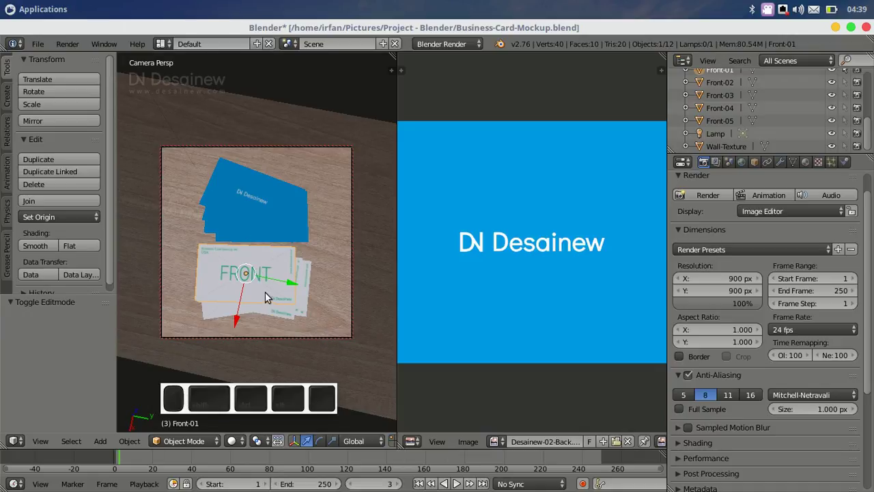
key("Tab")
scroll("up", 3)
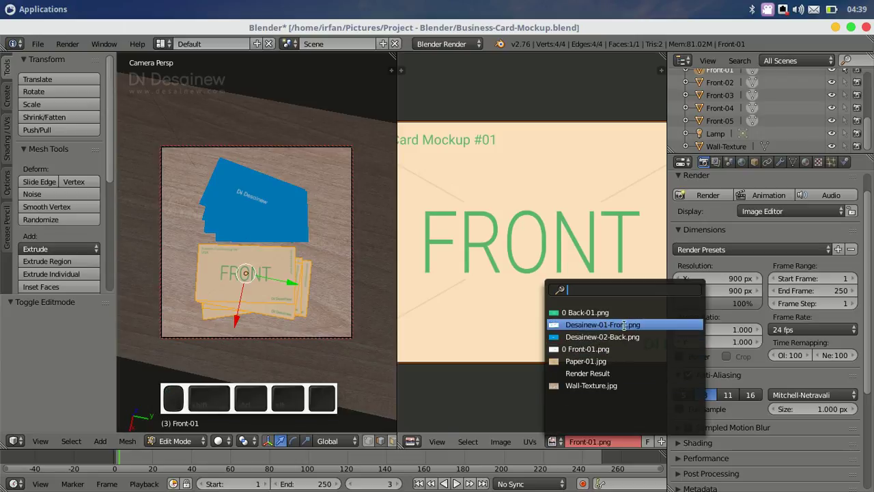
scroll("up", 3)
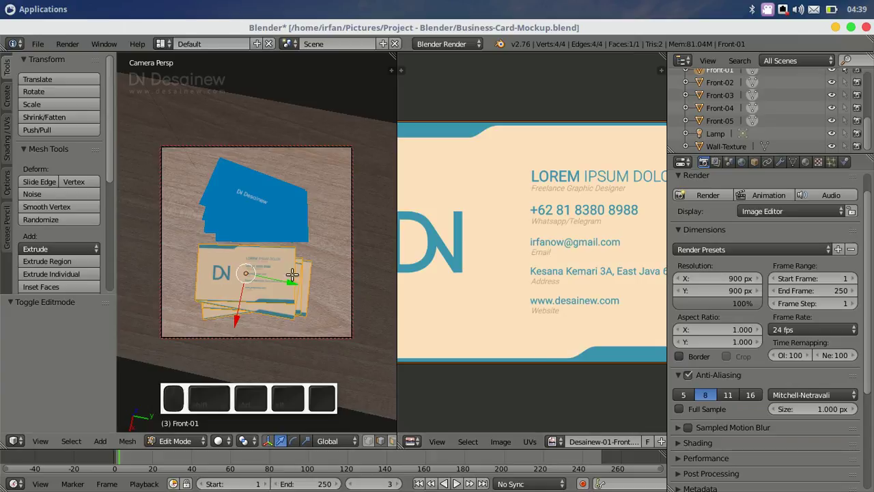
key("Tab")
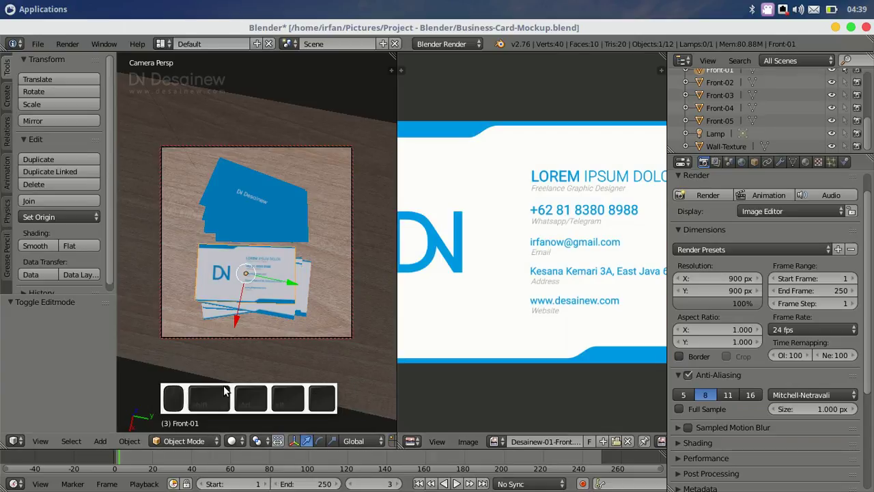
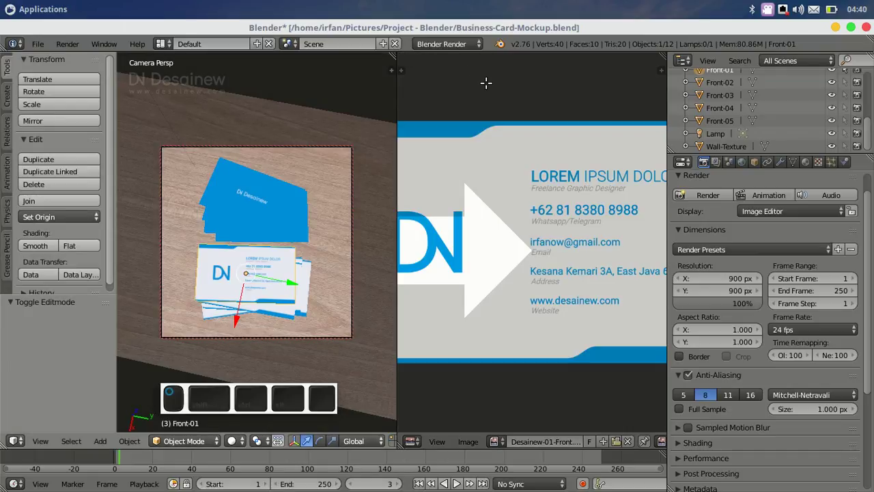
Rejoin the viewport and render the final mockup with Render > Render Image.
scroll("up", 3)
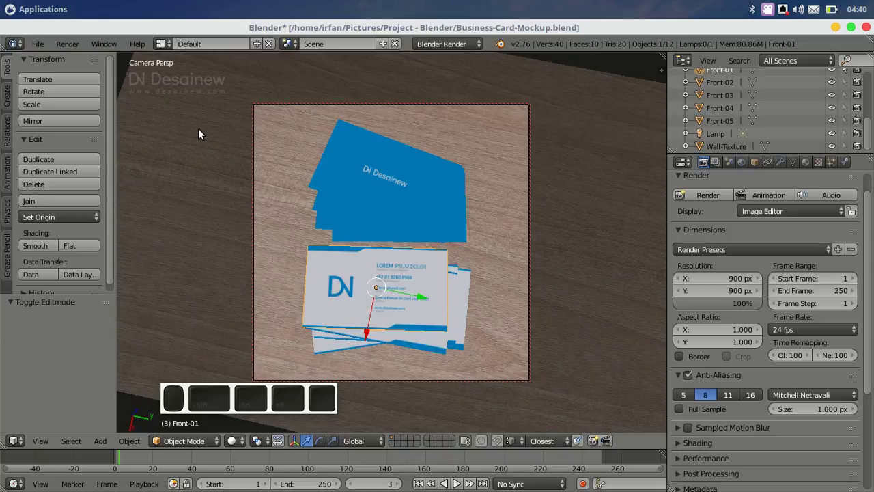
left_click(75, 49)
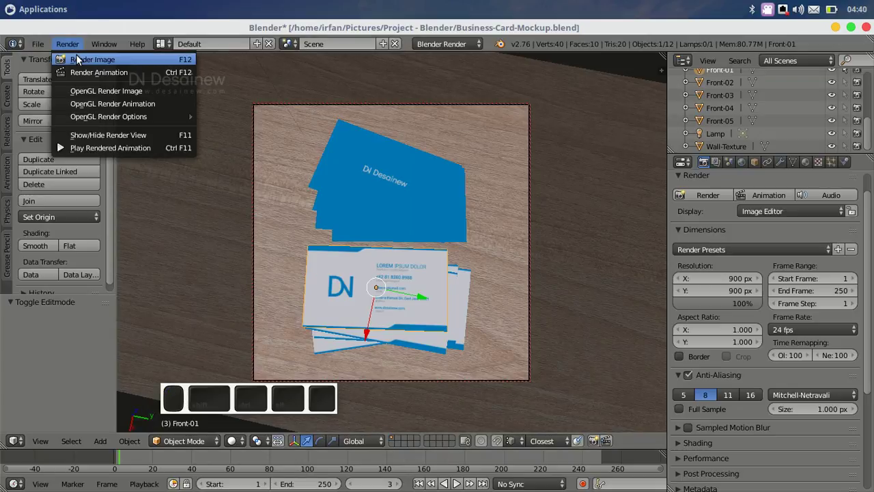
left_click(86, 64)
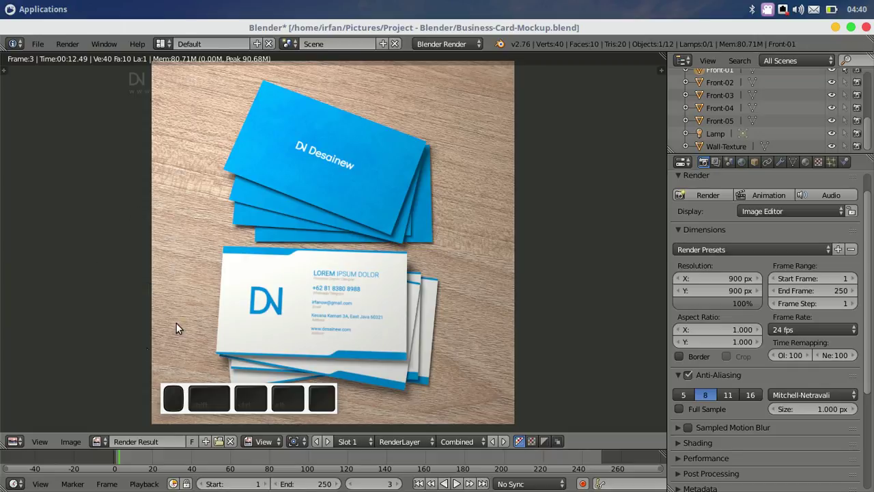
Save the rendered card mockup as a PNG in the Project - Blender folder via Image > Save As Image.
left_click(75, 446)
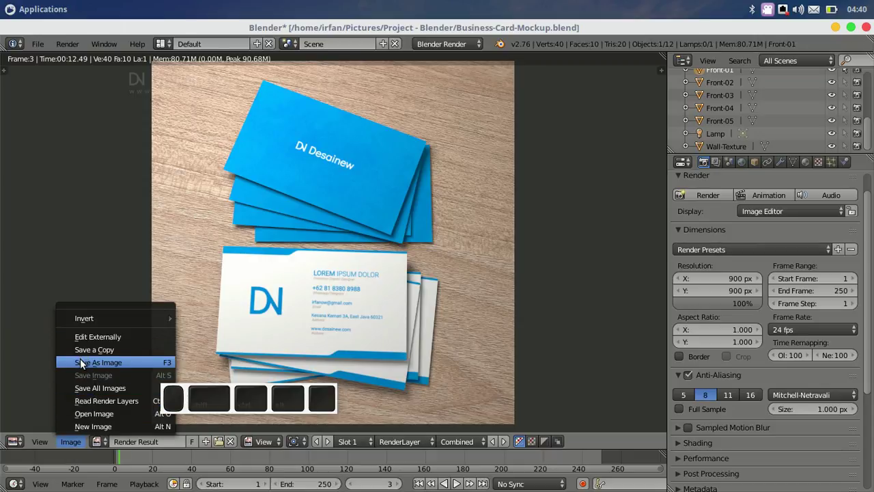
left_click(82, 362)
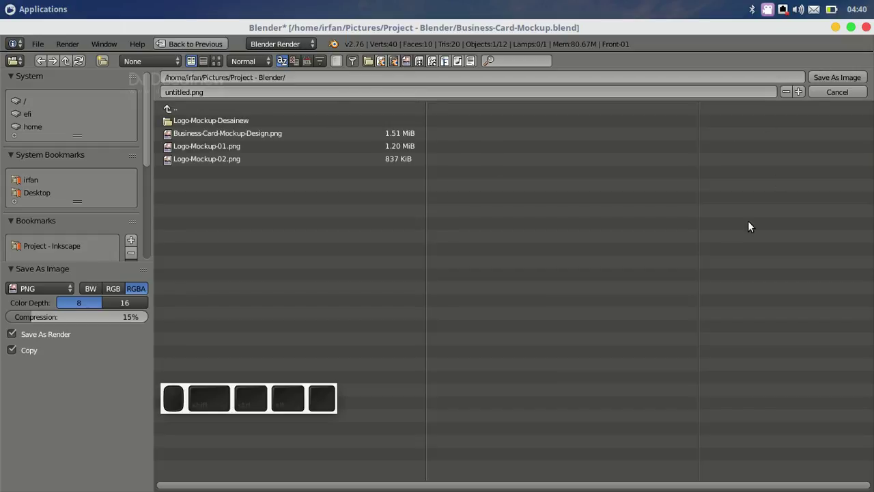
key("Escape")
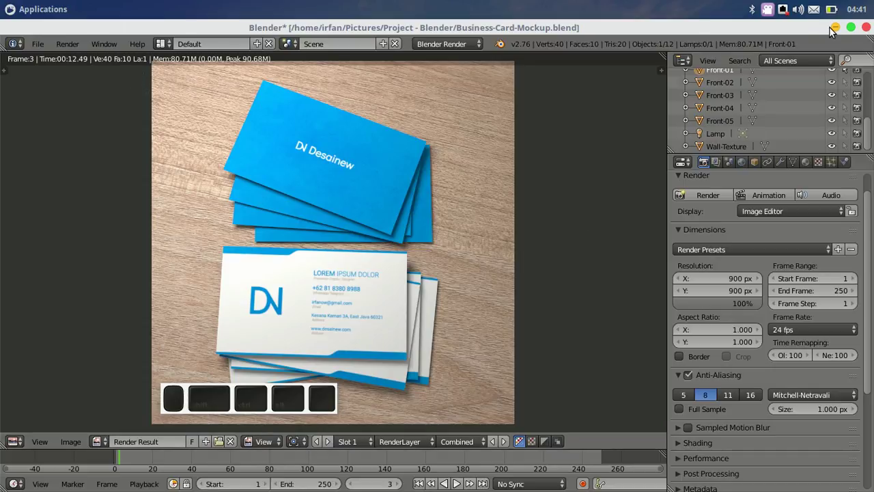
scroll("up", 3)
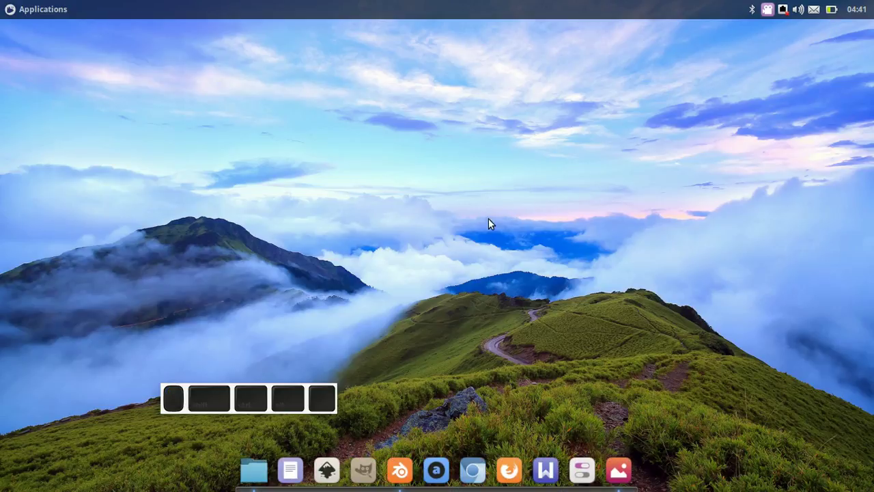